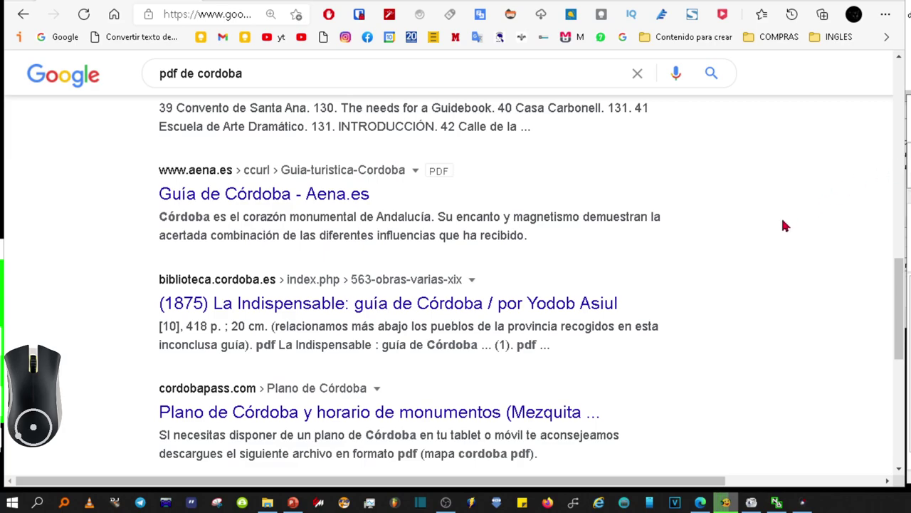
Replace the query with 'cordoba fyletype:pdf' and run the search for Córdoba PDF documents.
key(ctrl+Num_Lock)
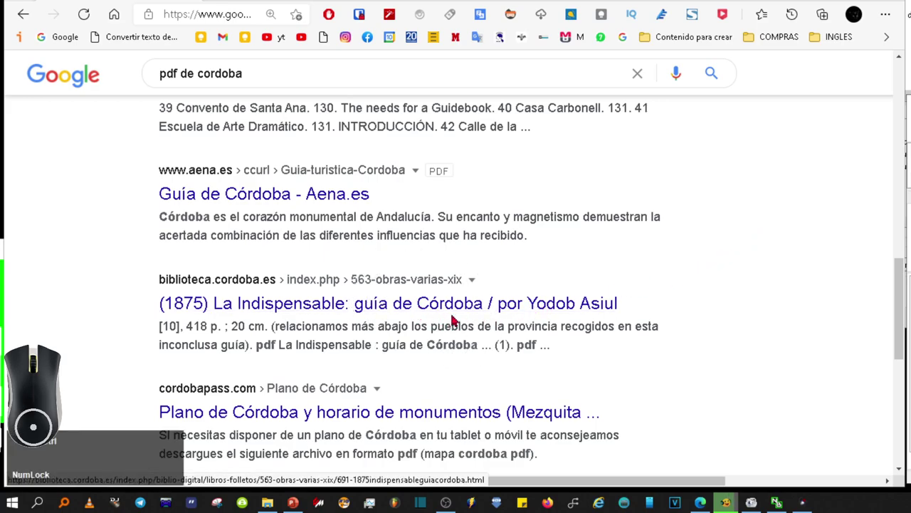
key(ctrl+Num_Lock)
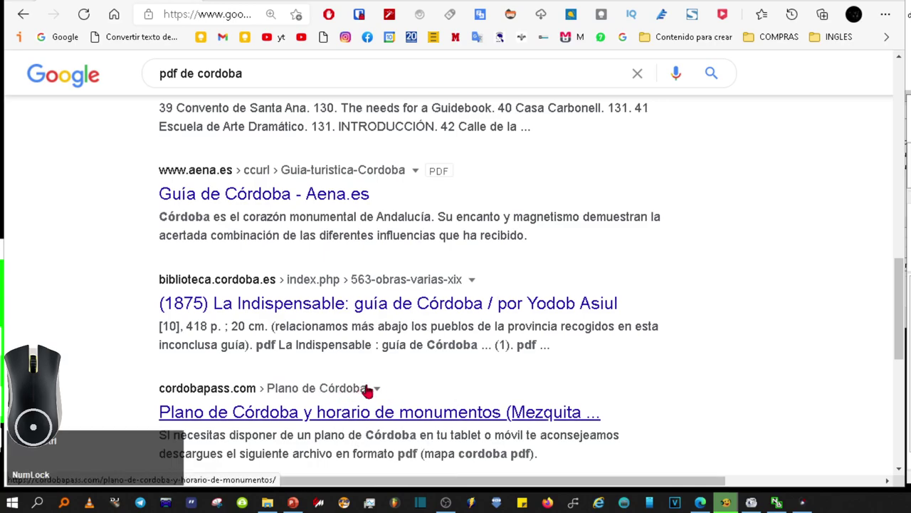
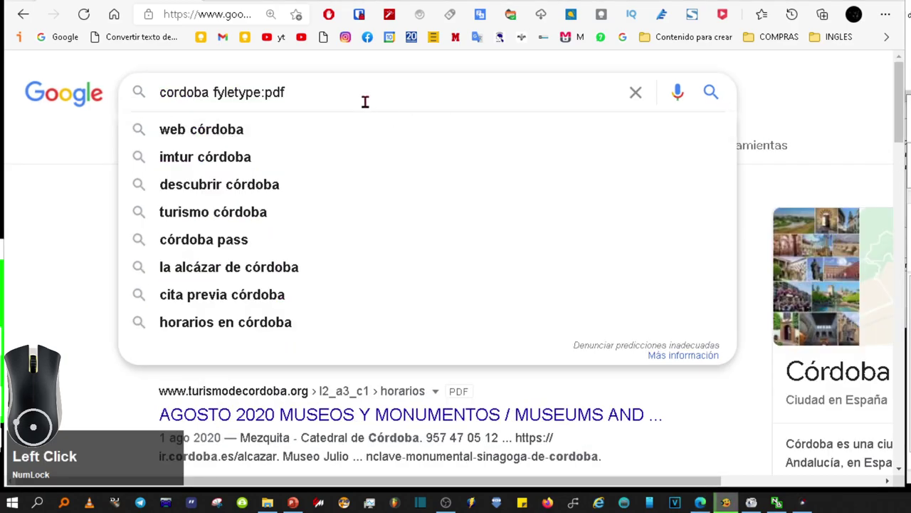
click(213, 85)
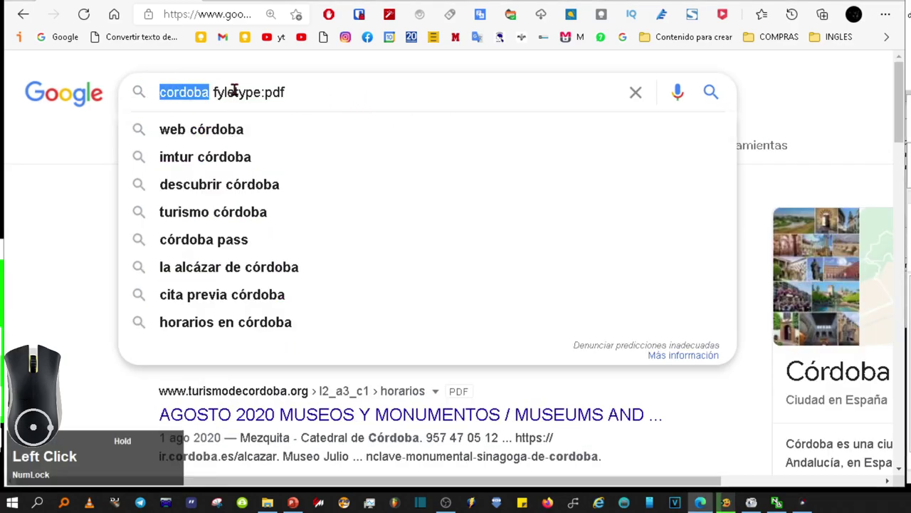
click(218, 87)
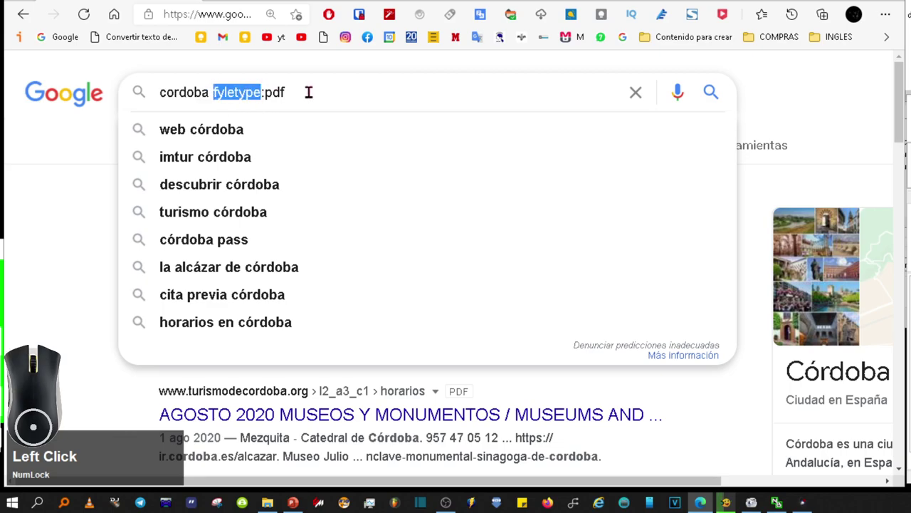
click(299, 86)
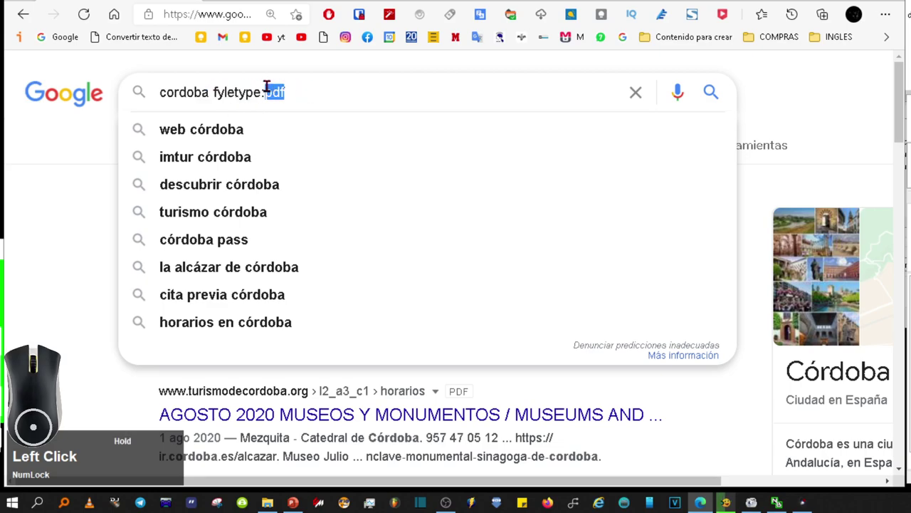
click(64, 197)
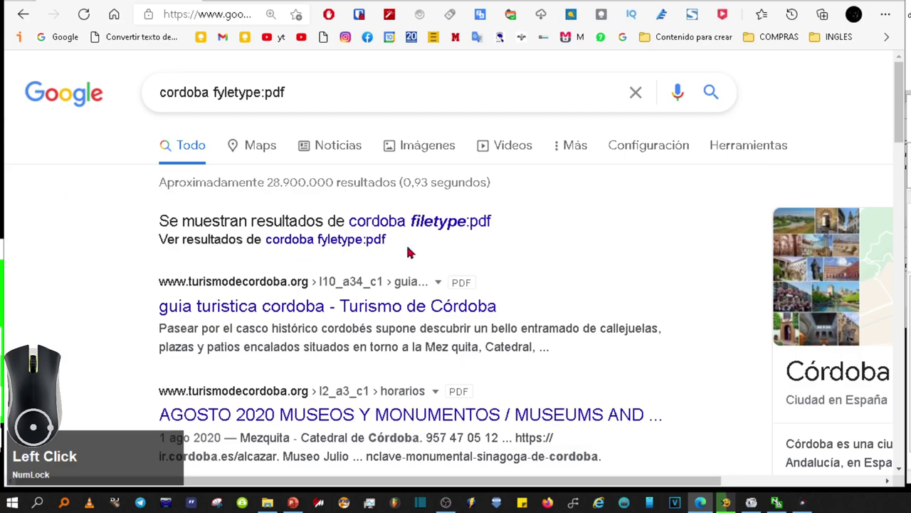
Scroll down the PDF results to reach the Guadalquivir and Junta de Andalucía documents.
scroll(down, 3)
middle_click(465, 208)
scroll(up, 3)
scroll(down, 3)
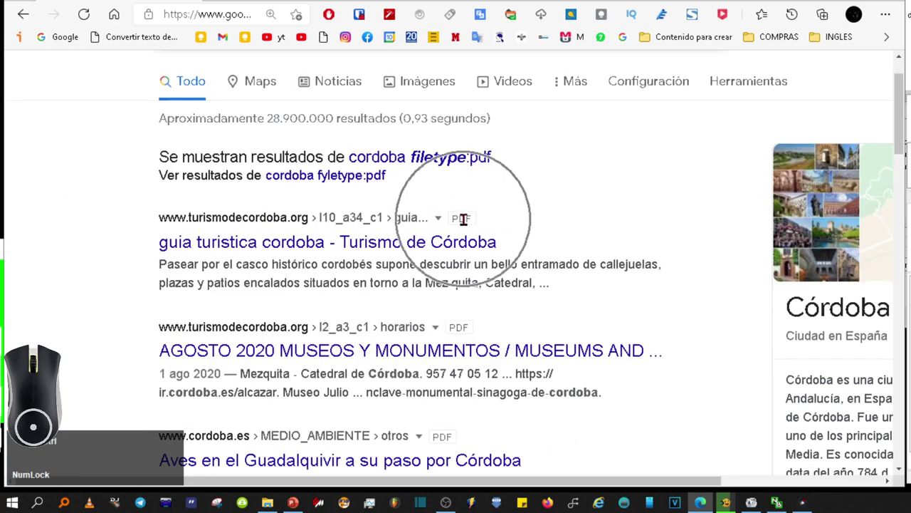
scroll(down, 3)
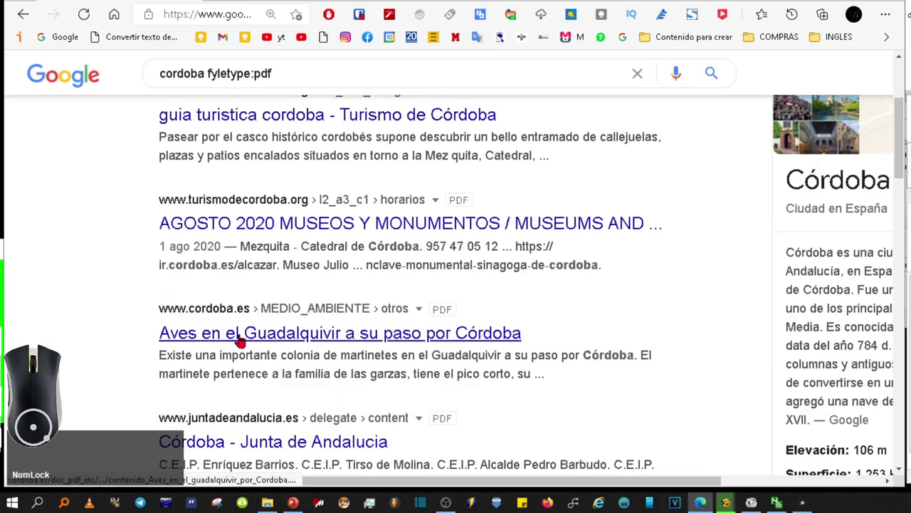
Open the Guadalquivir birds PDF in Edge's viewer and scroll through its pages.
click(239, 337)
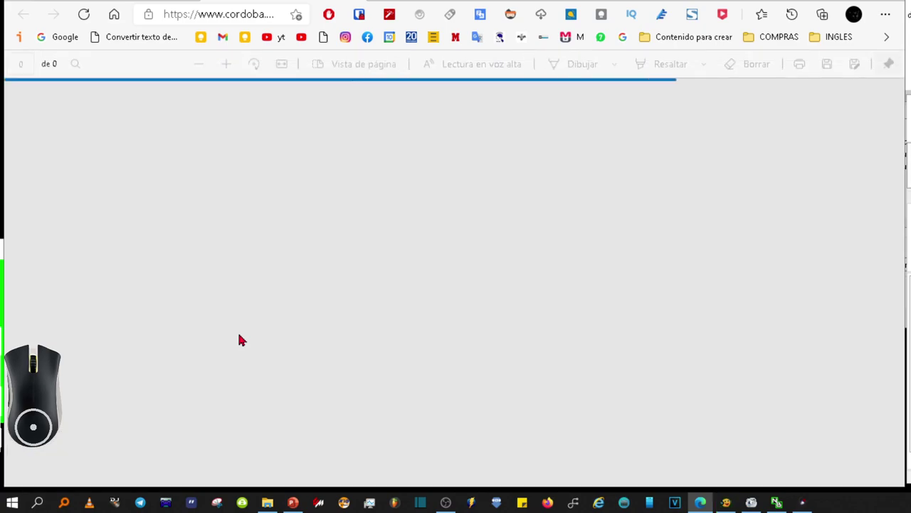
scroll(down, 3)
scroll(down, 3)
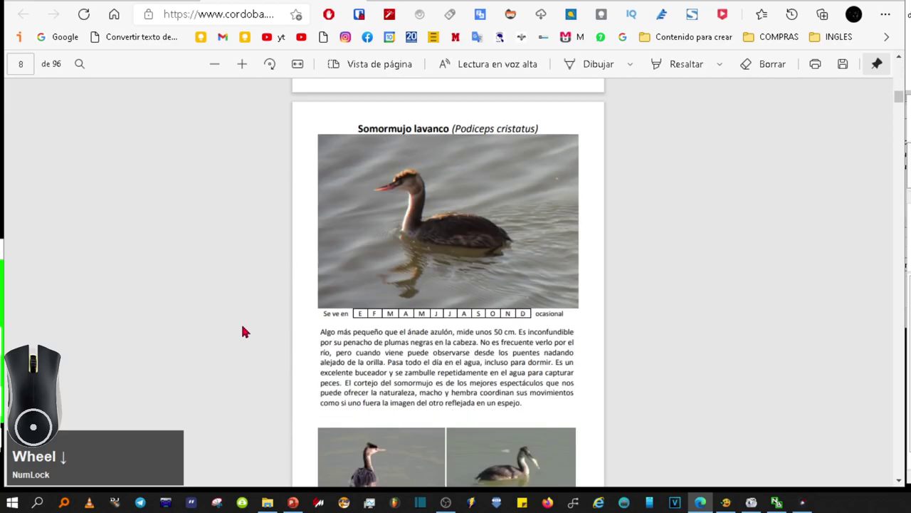
Switch to the Bing image results for 'comenta y dale like'.
key(F4)
click(258, 307)
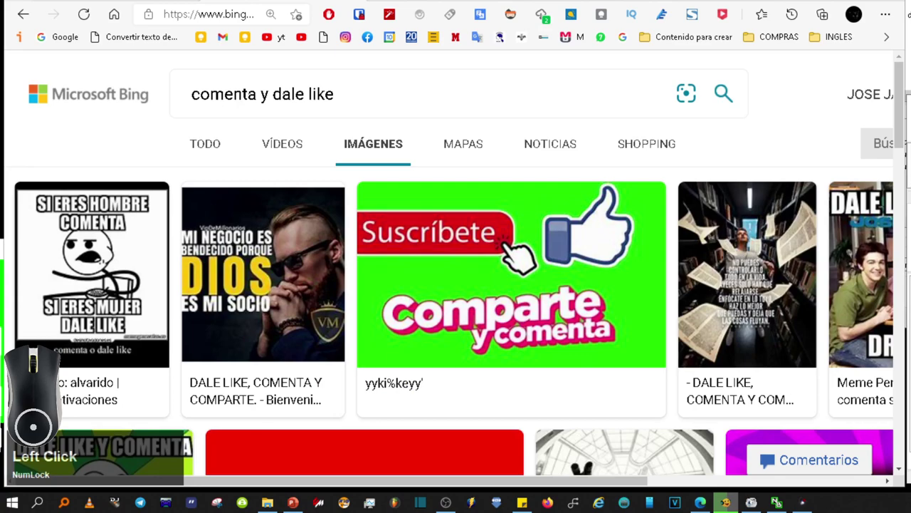